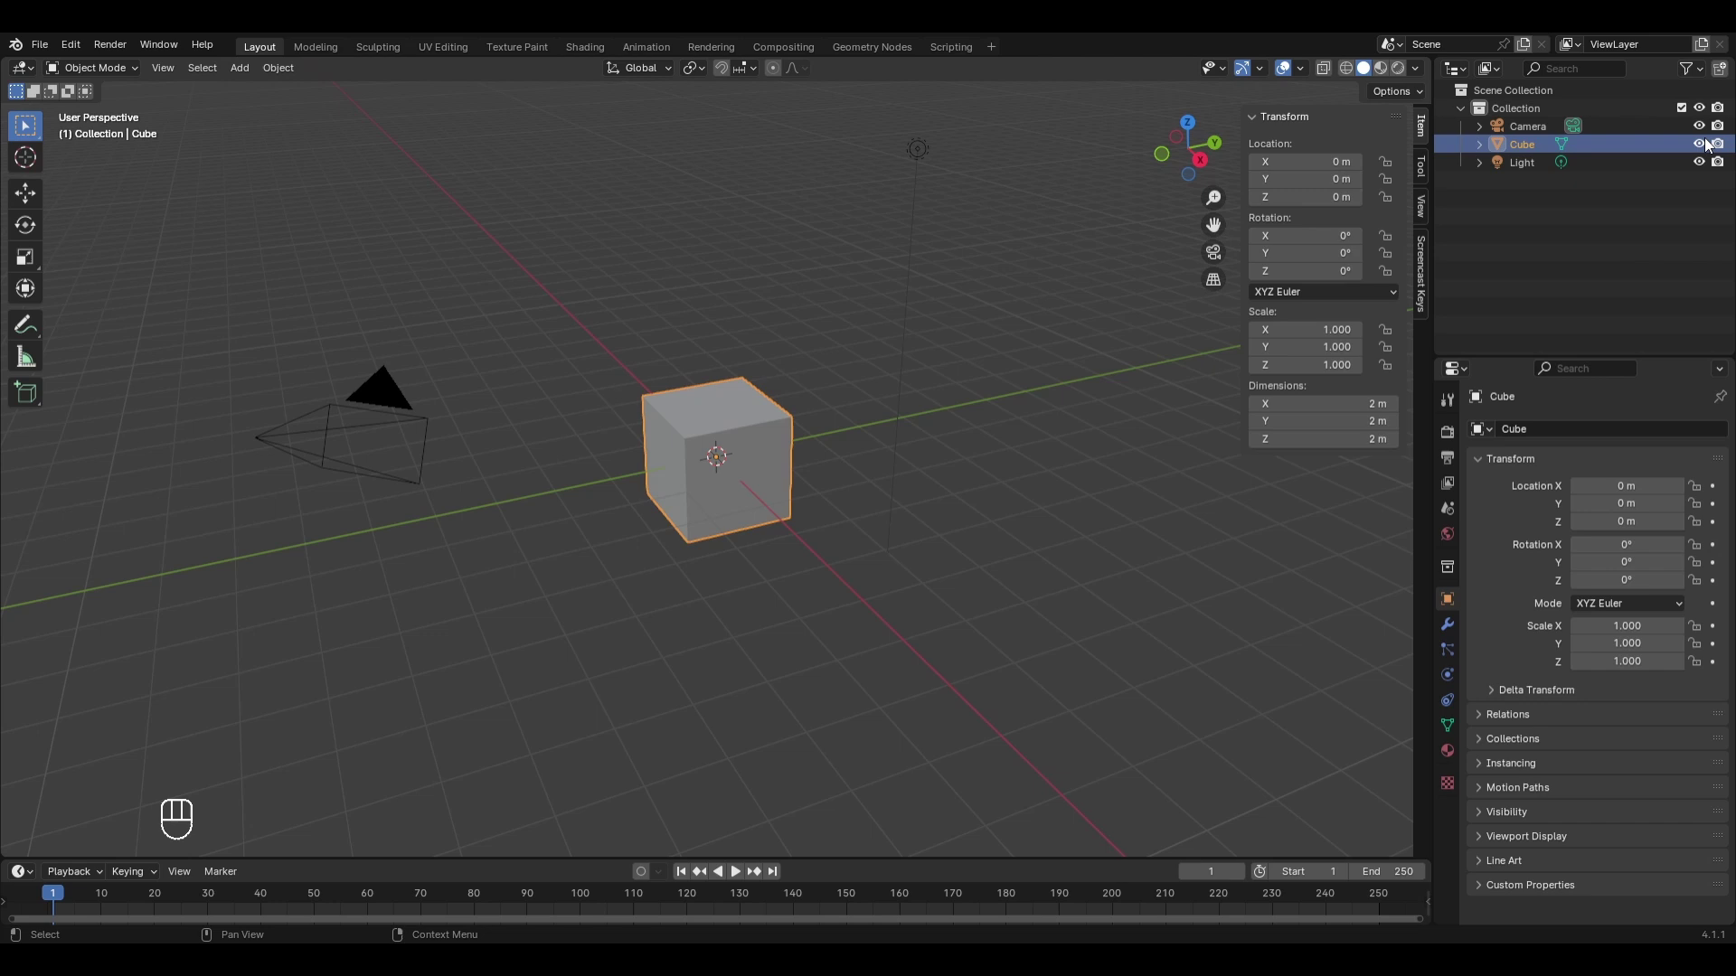
Hide the cube via the Outliner eye and the H key, then reveal it again with Alt+H.
{"action": "left_click", "coordinate": [1709, 140]}
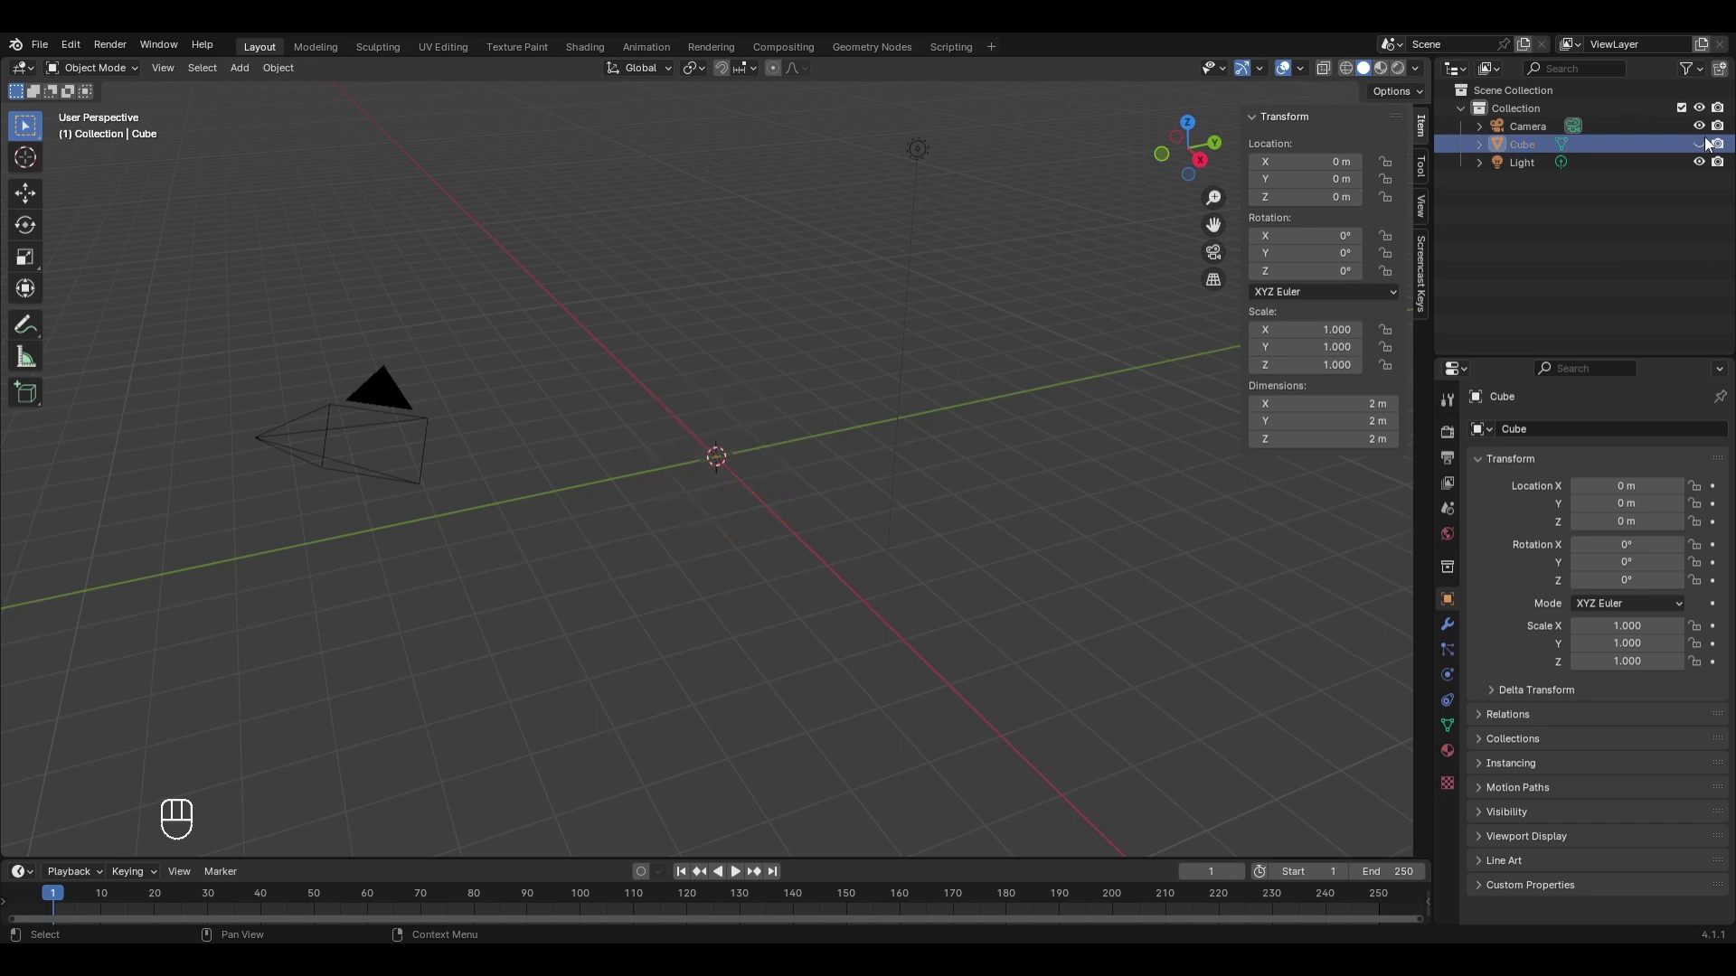
{"action": "left_click", "coordinate": [1706, 140]}
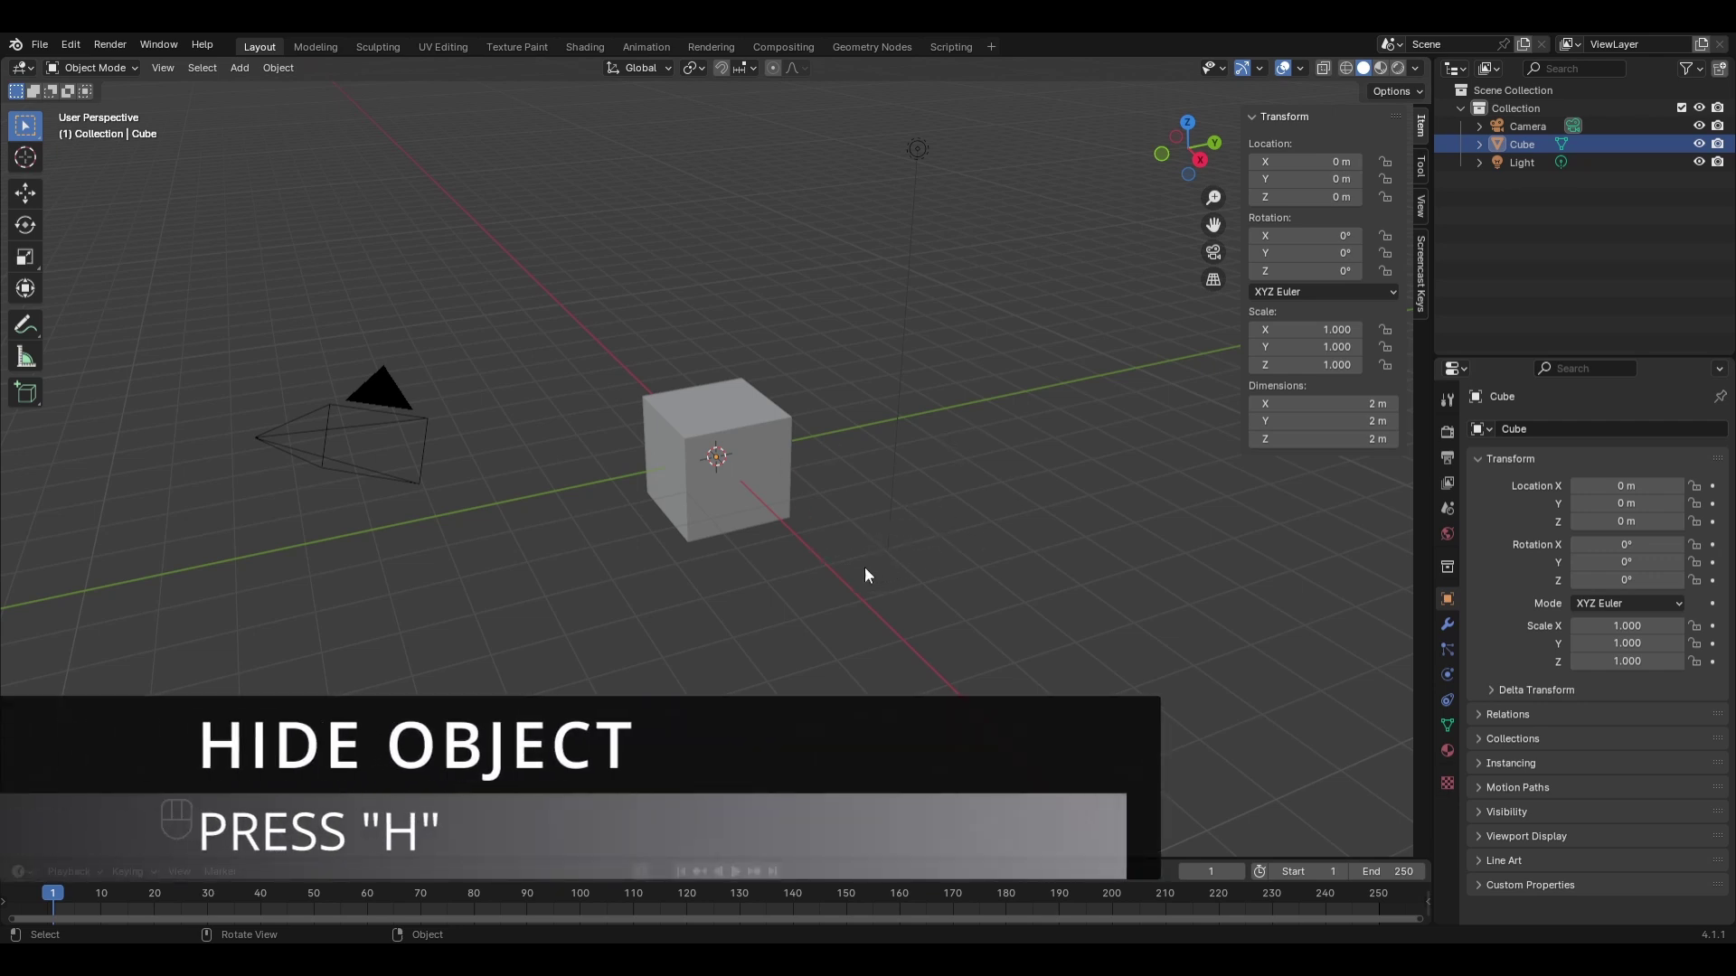
{"action": "key", "text": "h"}
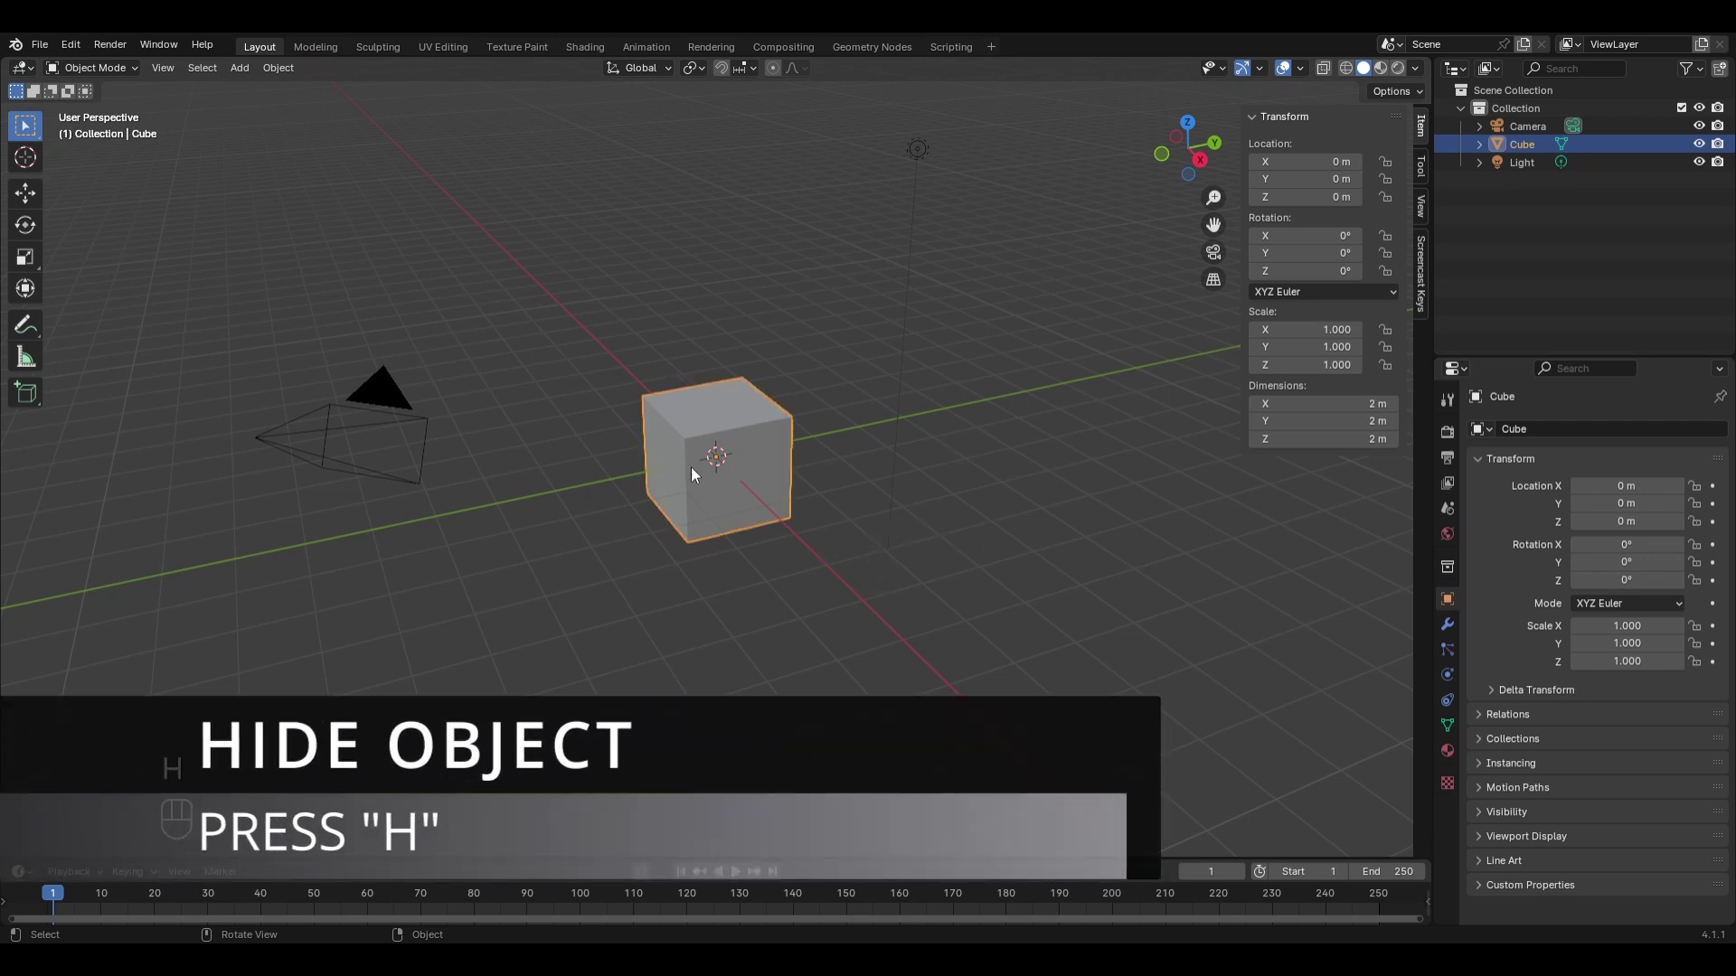
{"action": "key", "text": "h"}
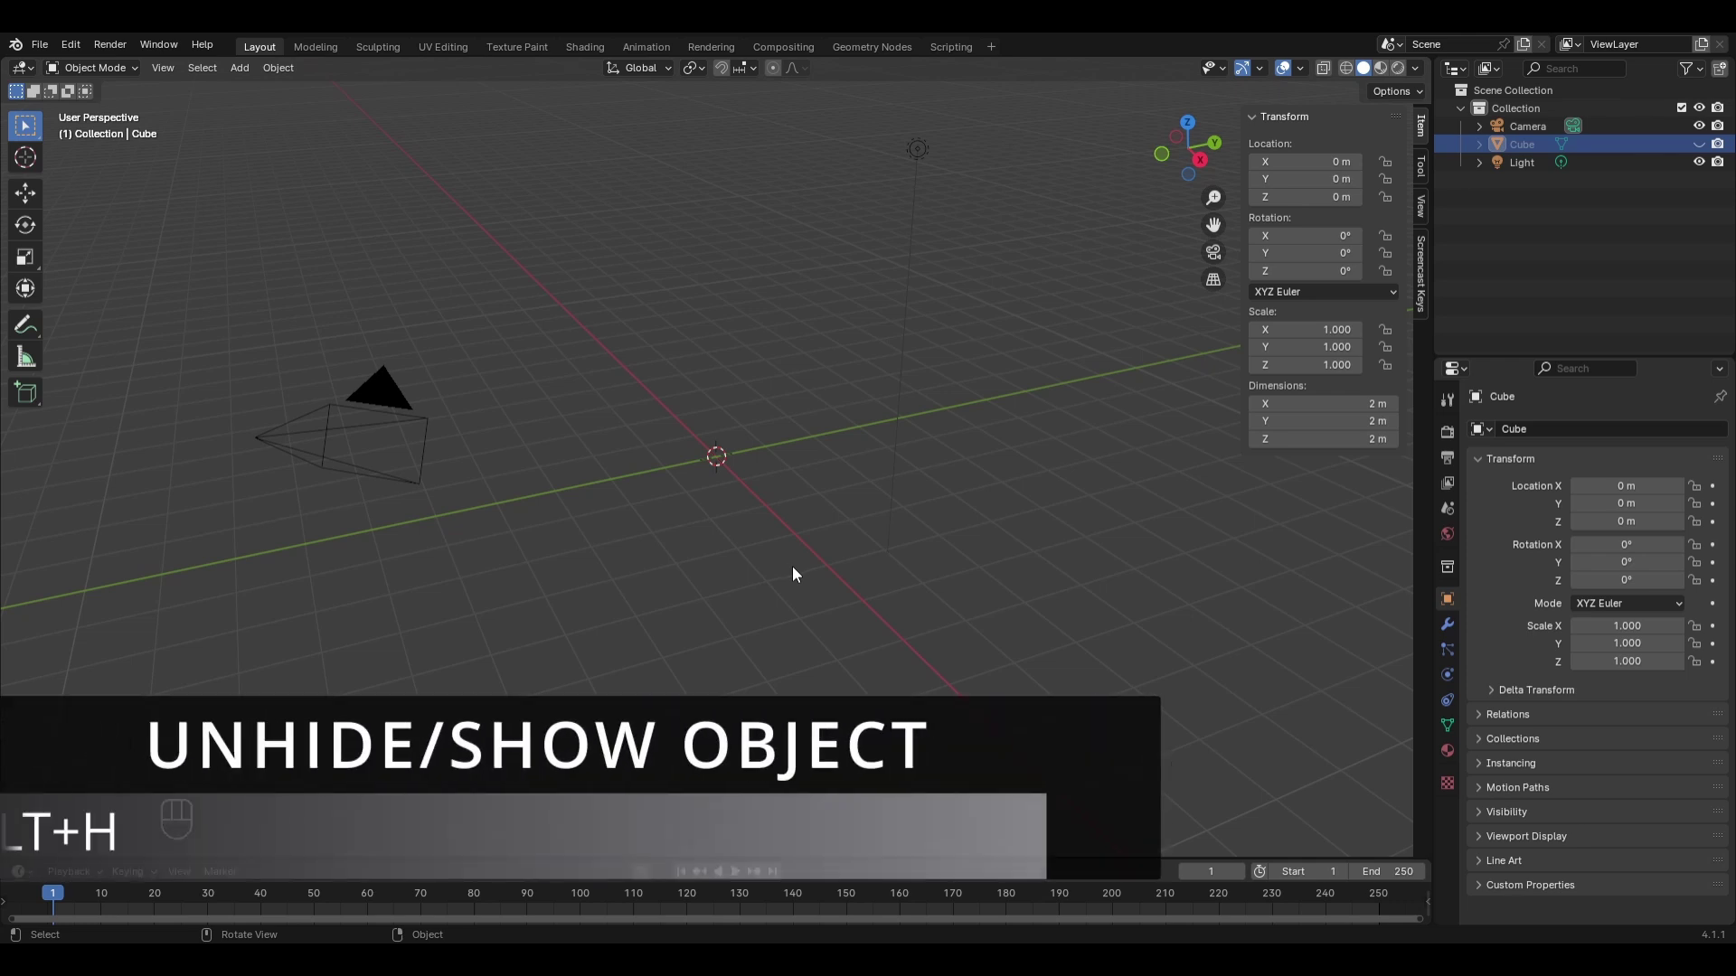
{"action": "key", "text": "alt+h"}
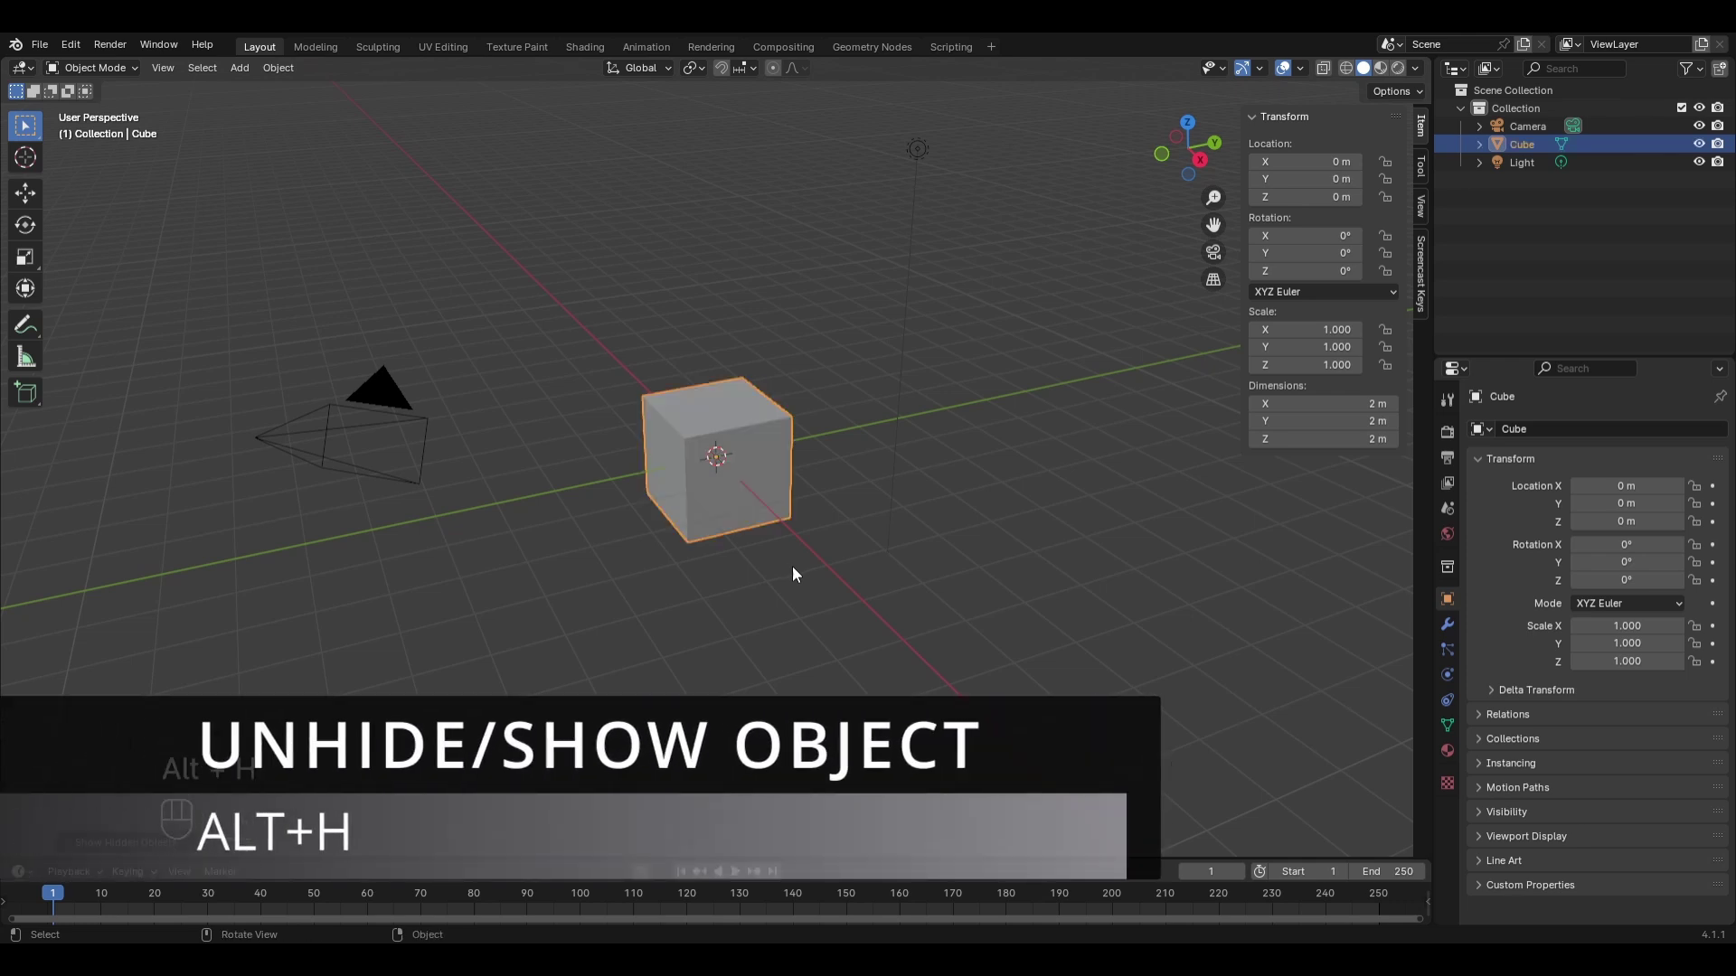
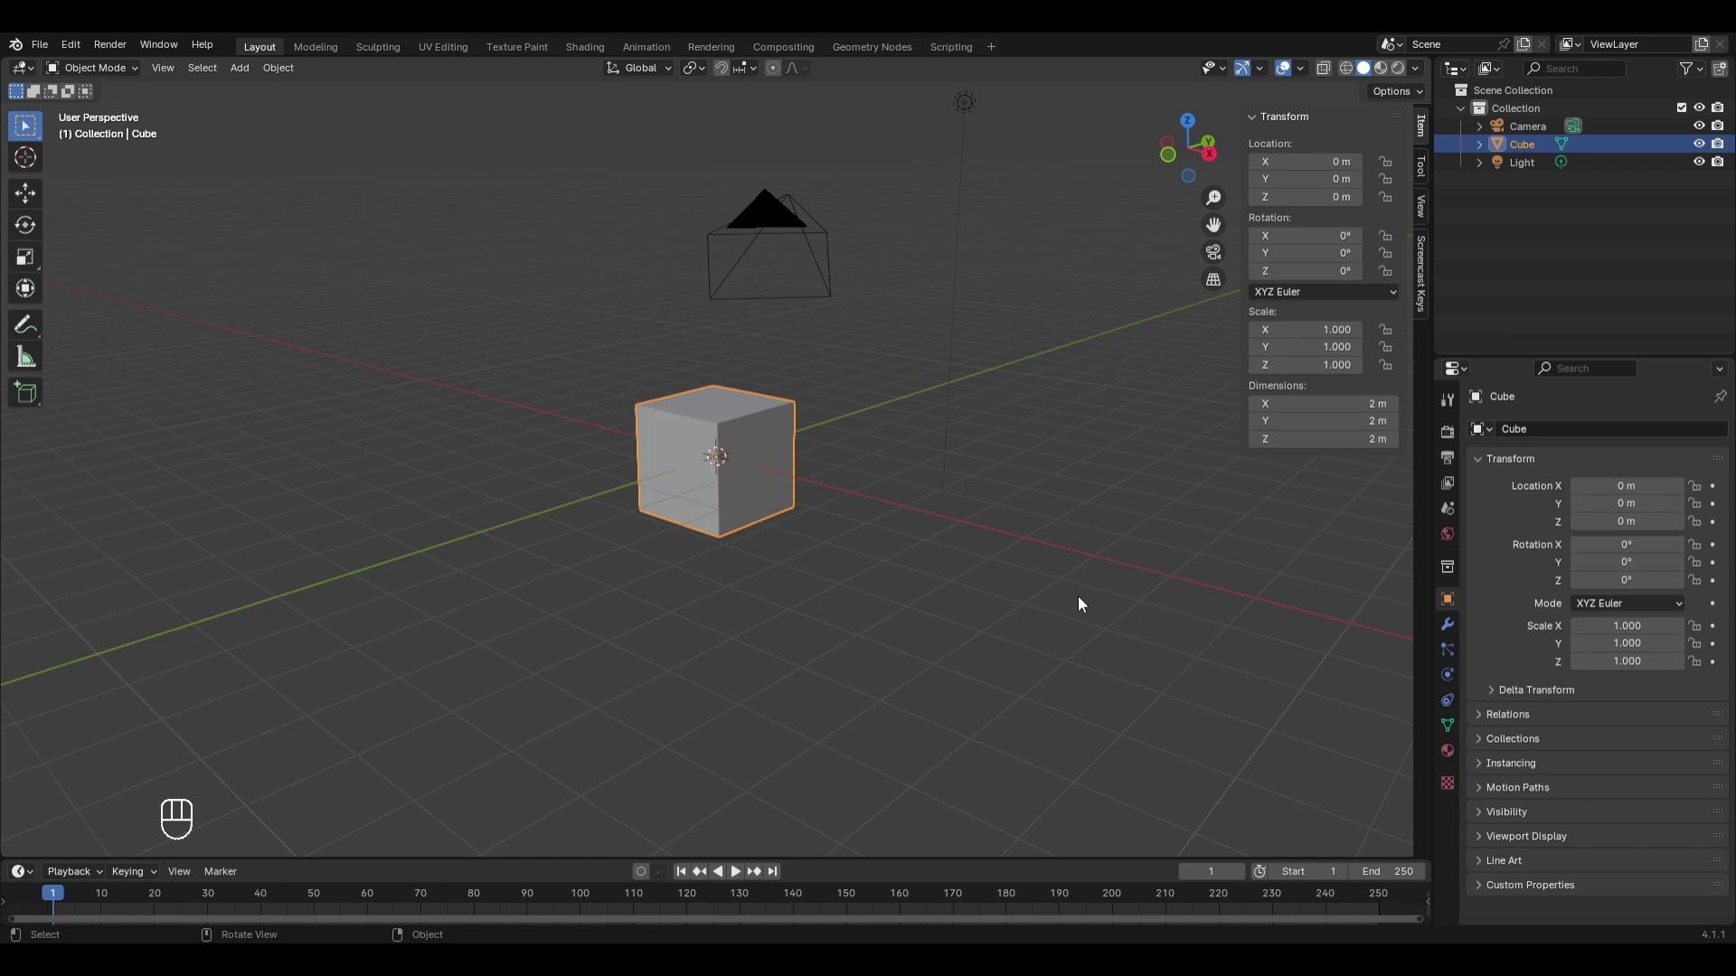
Orbit the viewport to see the cube and camera from a new side.
{"action": "left_click_drag", "start_coordinate": [1085, 603], "coordinate": [1029, 595]}
{"action": "left_click_drag", "start_coordinate": [1029, 595], "coordinate": [746, 617]}
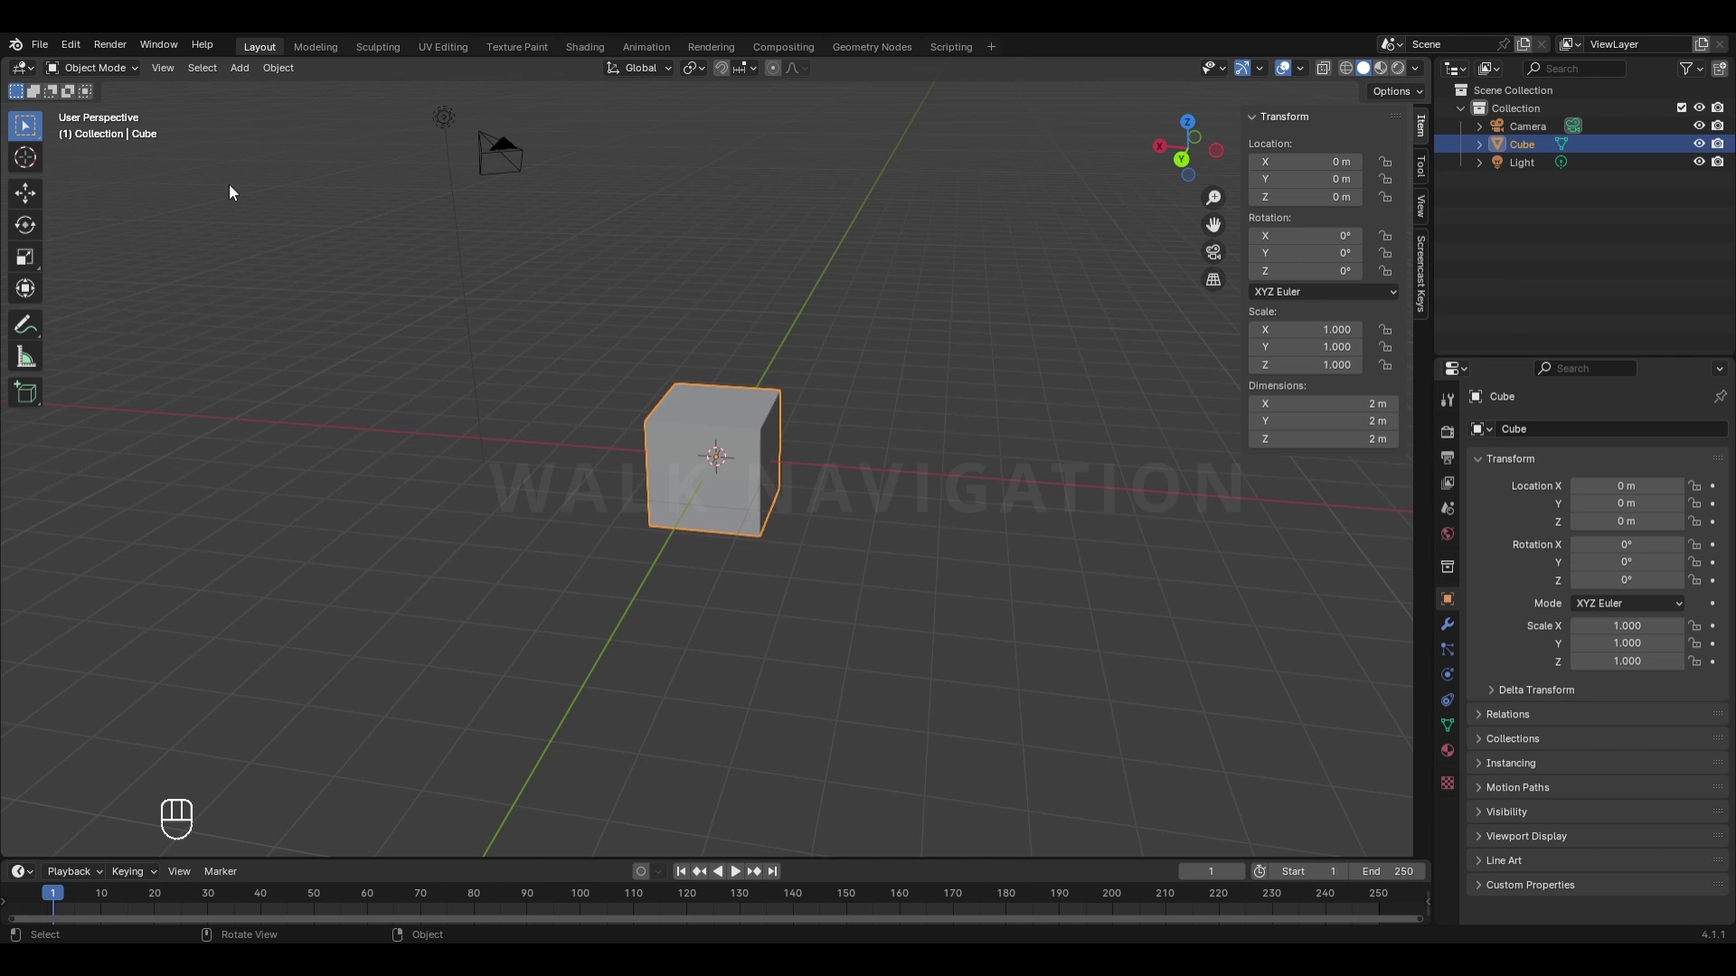
Walk through the scene first-person with mouse look and W, A, S to a lower viewpoint near the cube.
{"action": "left_click_drag", "start_coordinate": [159, 73], "coordinate": [223, 325]}
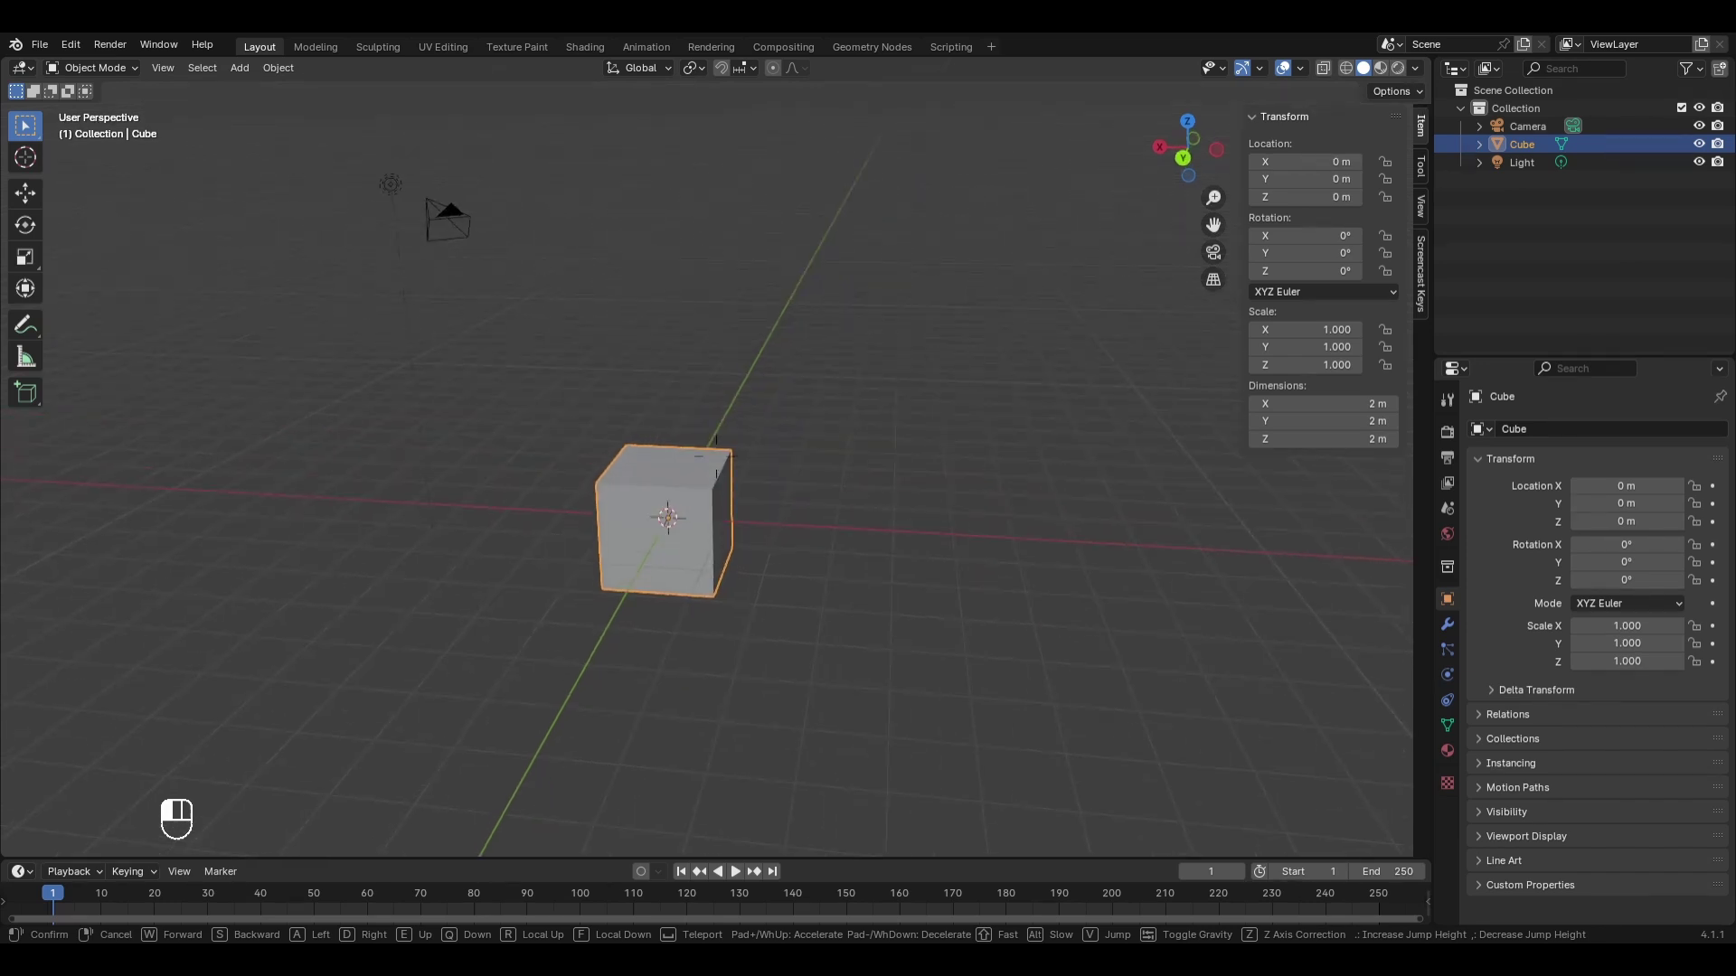
{"action": "key", "text": "w"}
{"action": "key", "text": "a"}
{"action": "key", "text": "s"}
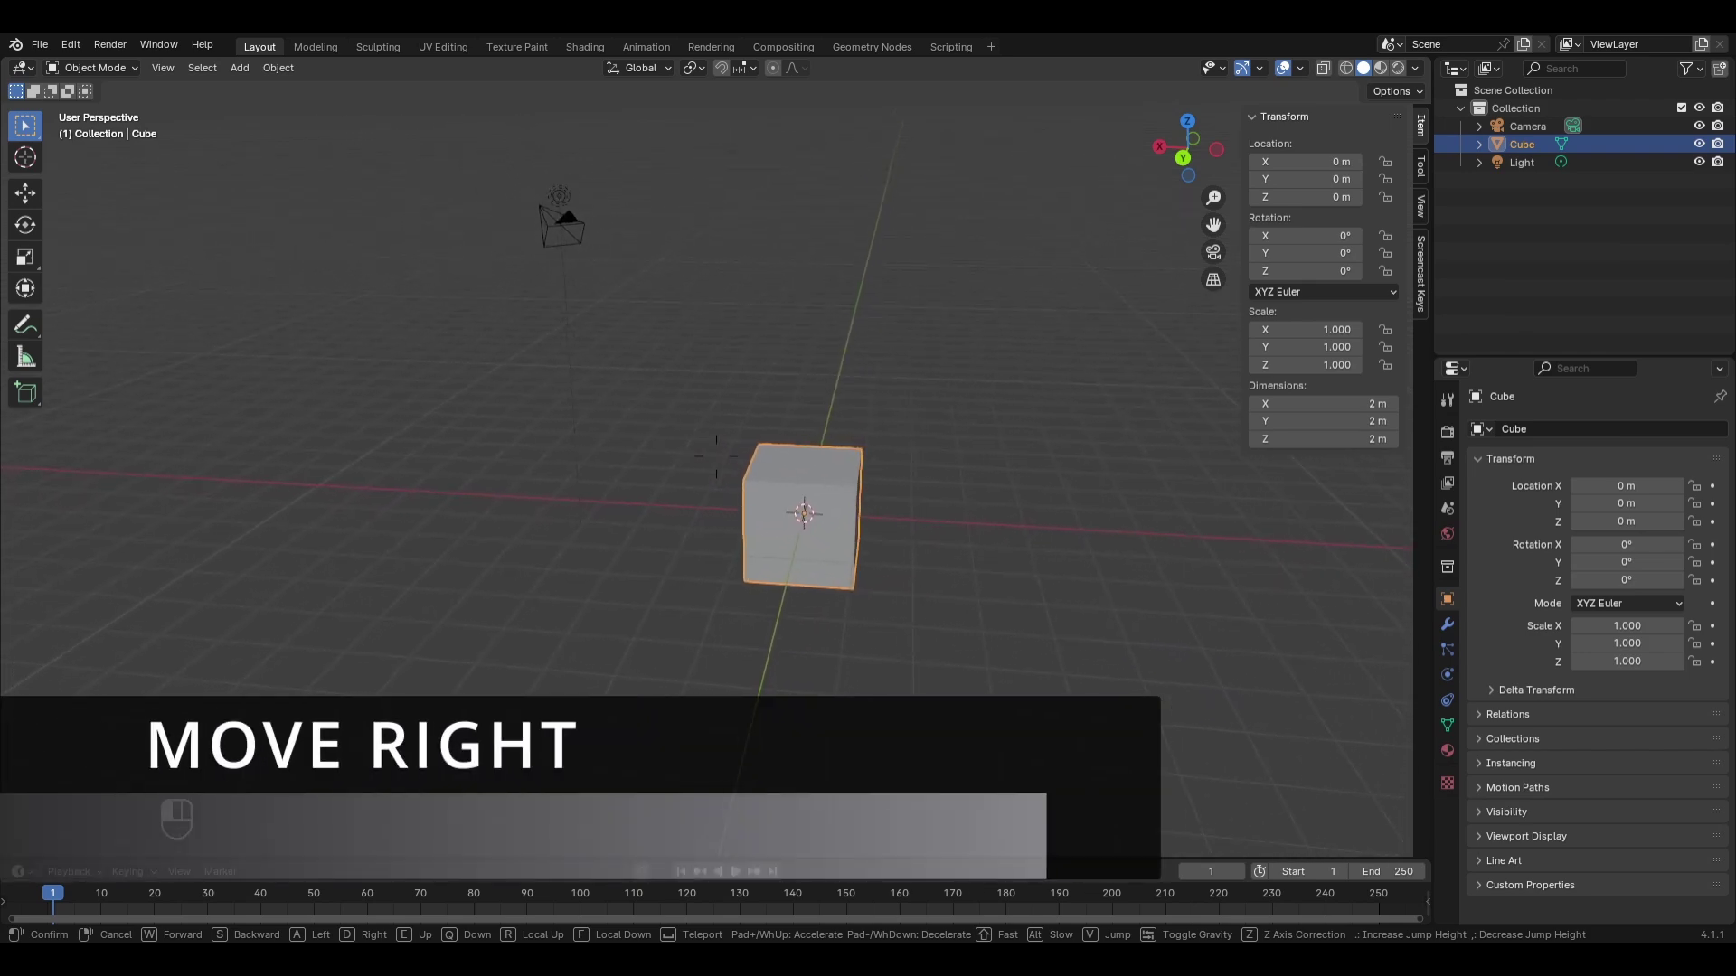
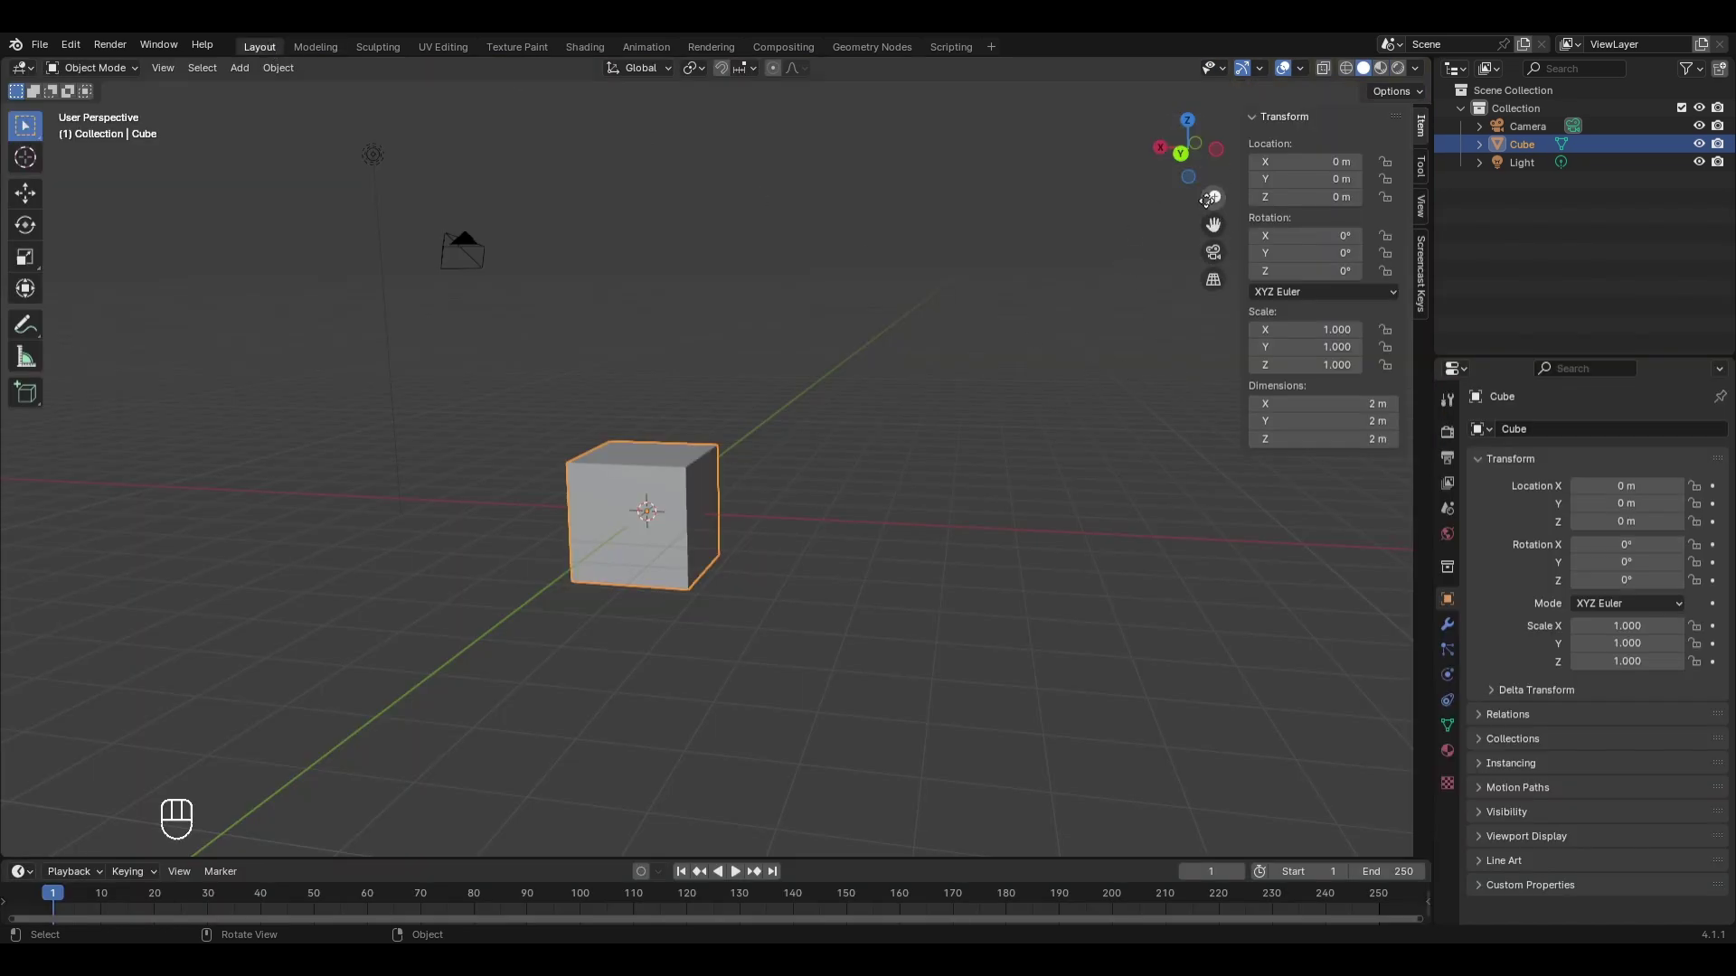
Nudge the view forward toward the cube in the Layout workspace.
{"action": "key", "text": "w"}
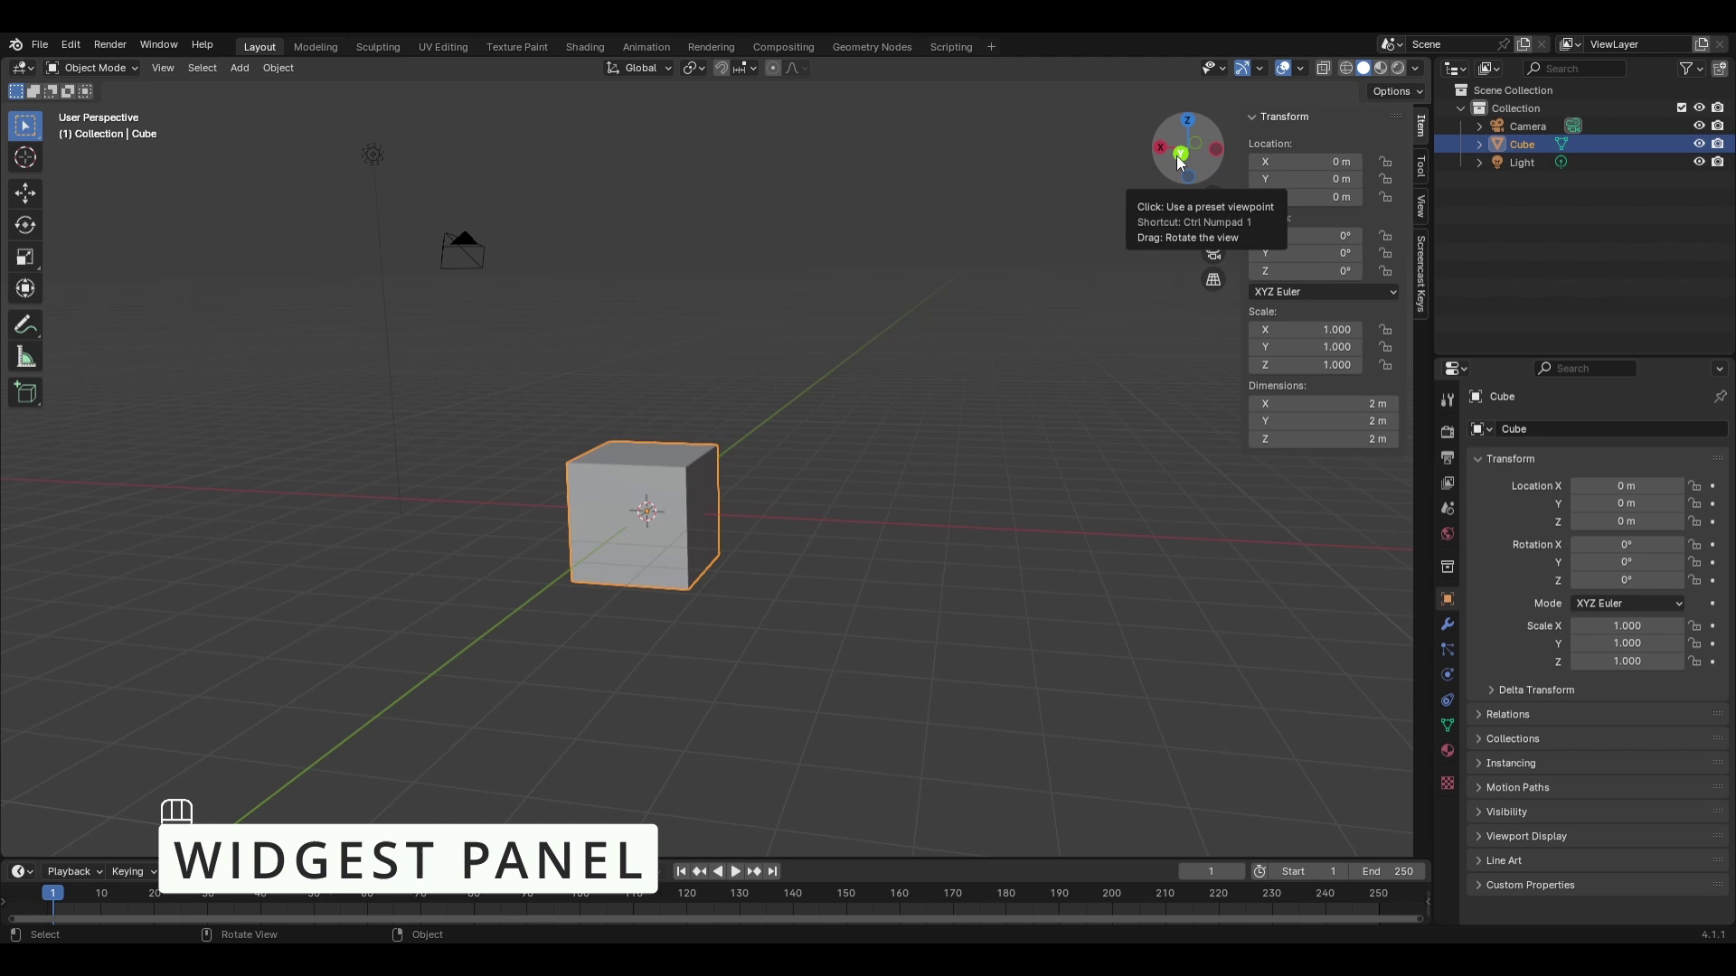
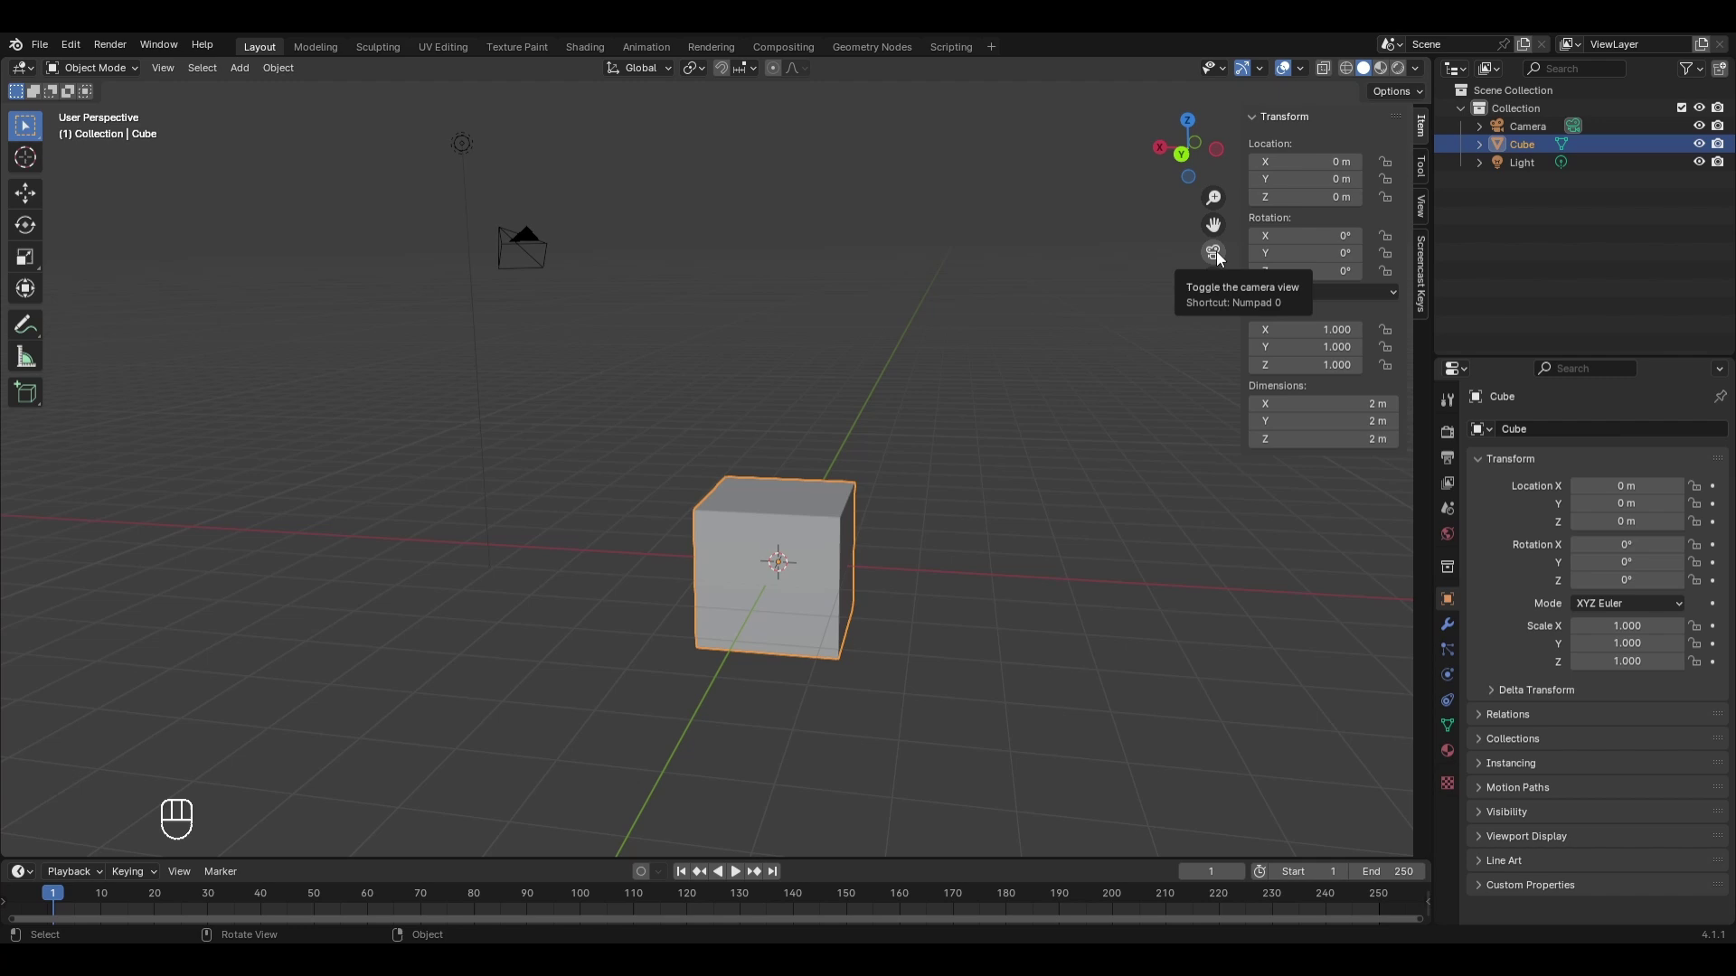
{"action": "middle_click", "coordinate": [1223, 258]}
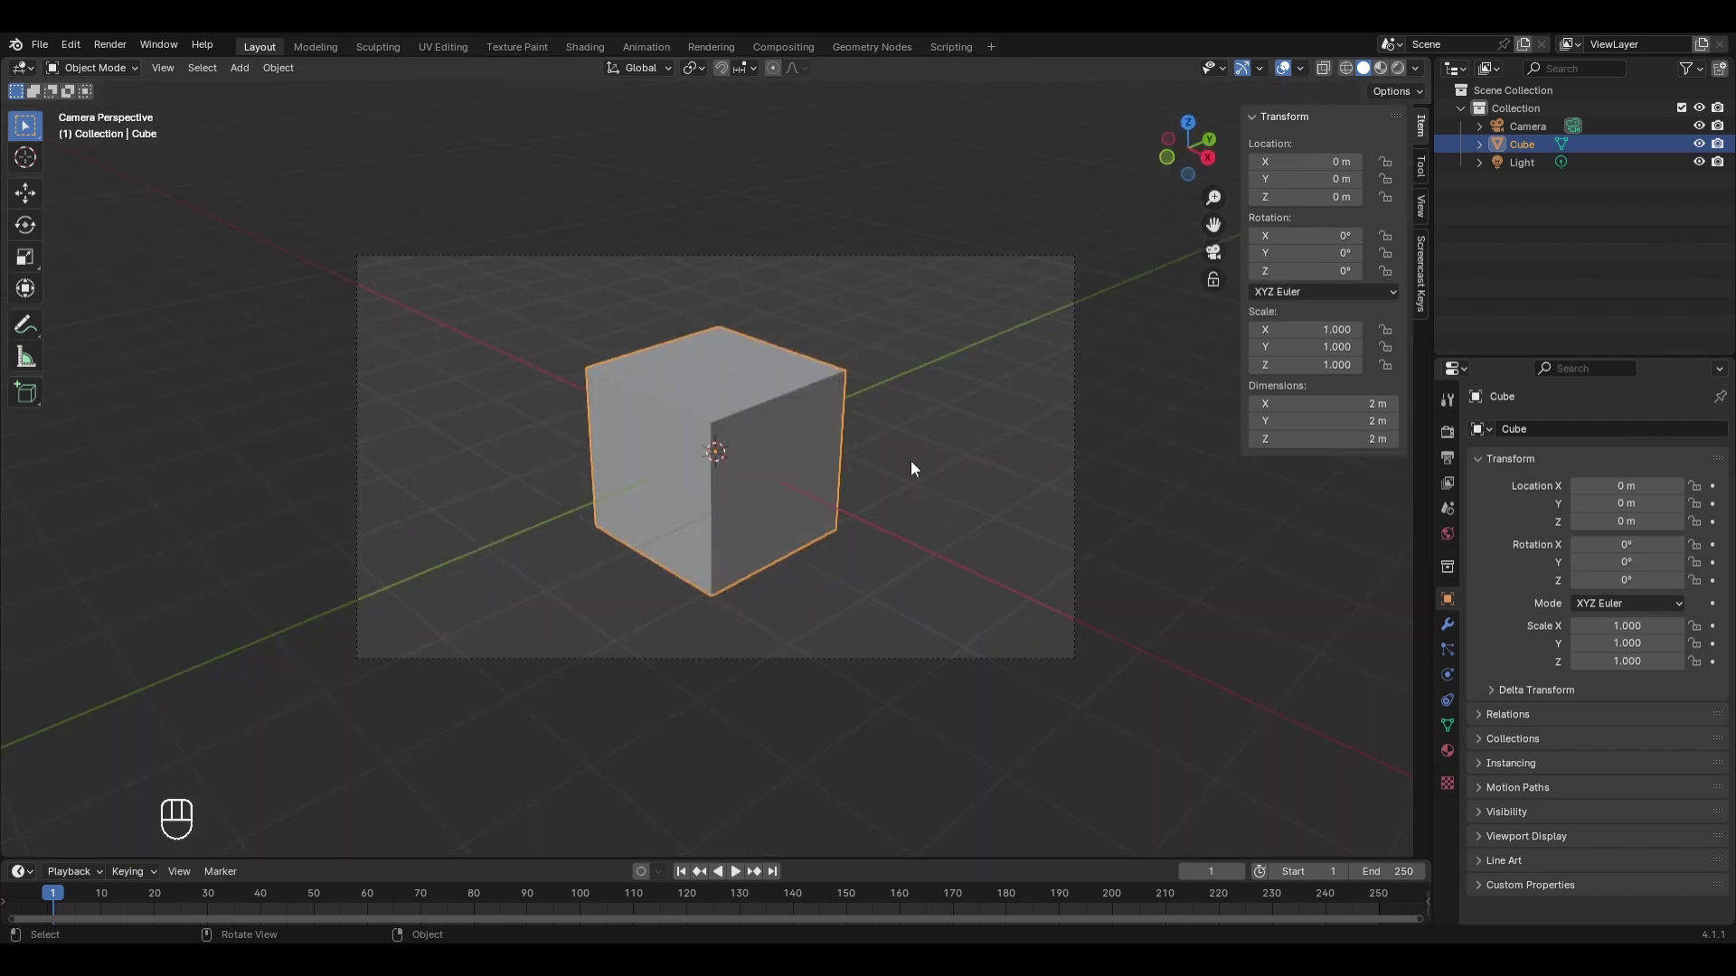
{"action": "key", "text": "KP_0"}
{"action": "key", "text": "KP_0"}
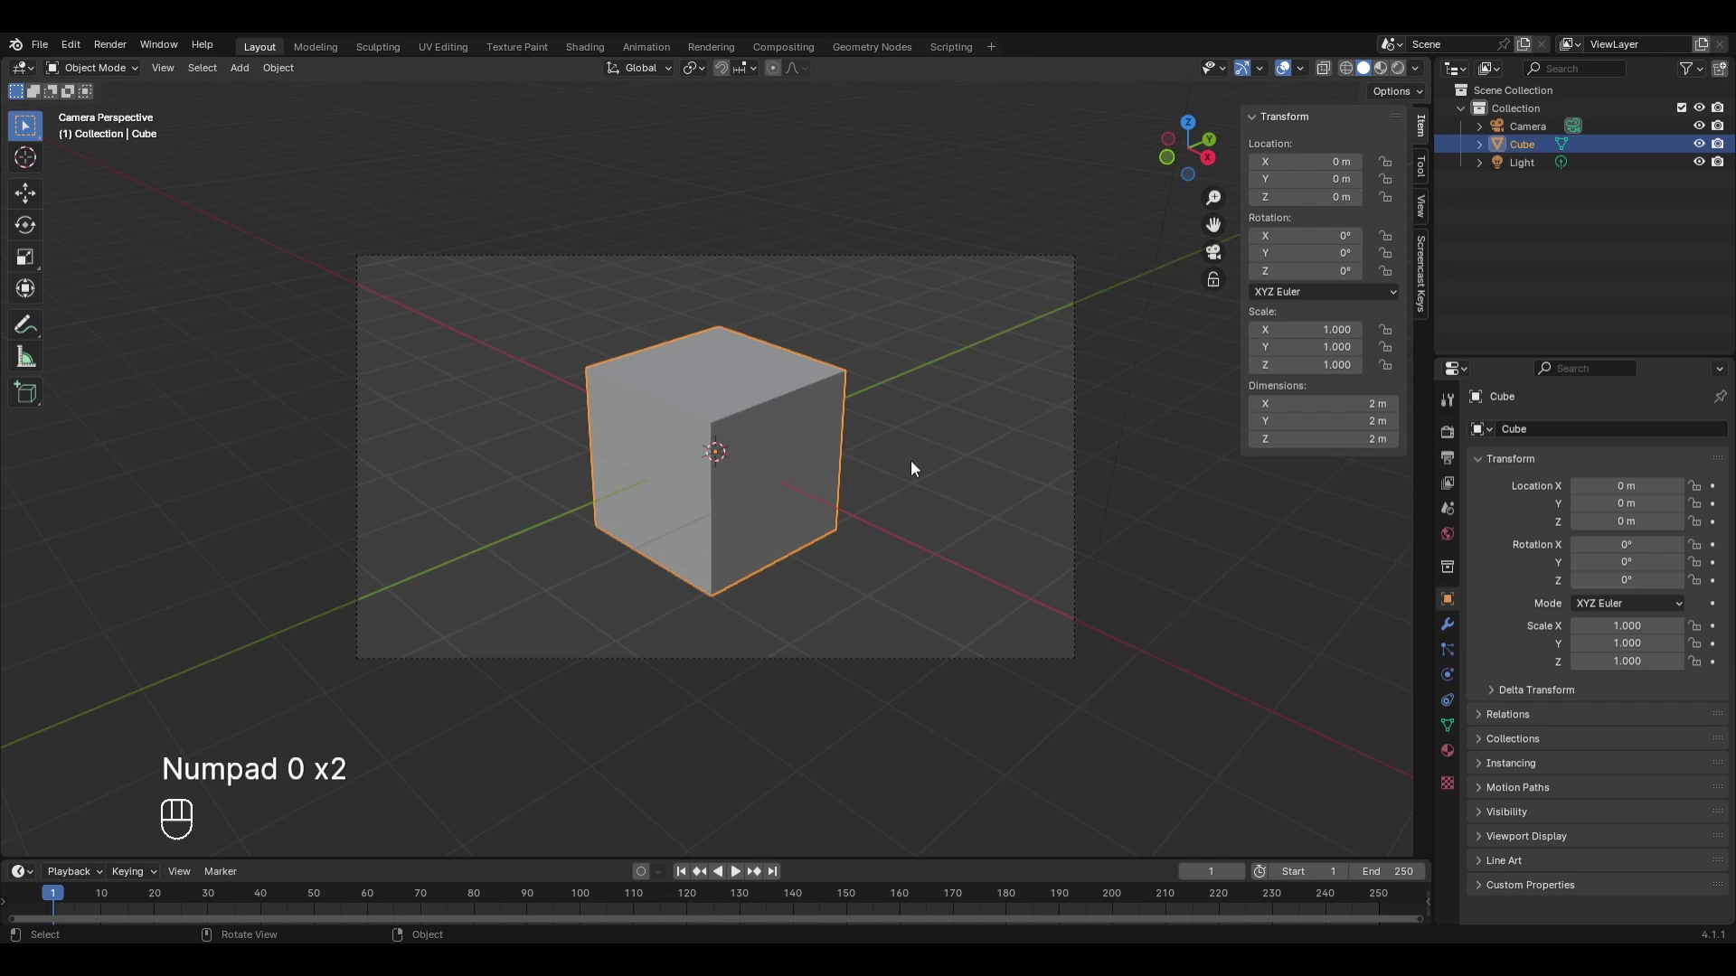
{"action": "key", "text": "KP_0"}
{"action": "key", "text": "KP_0"}
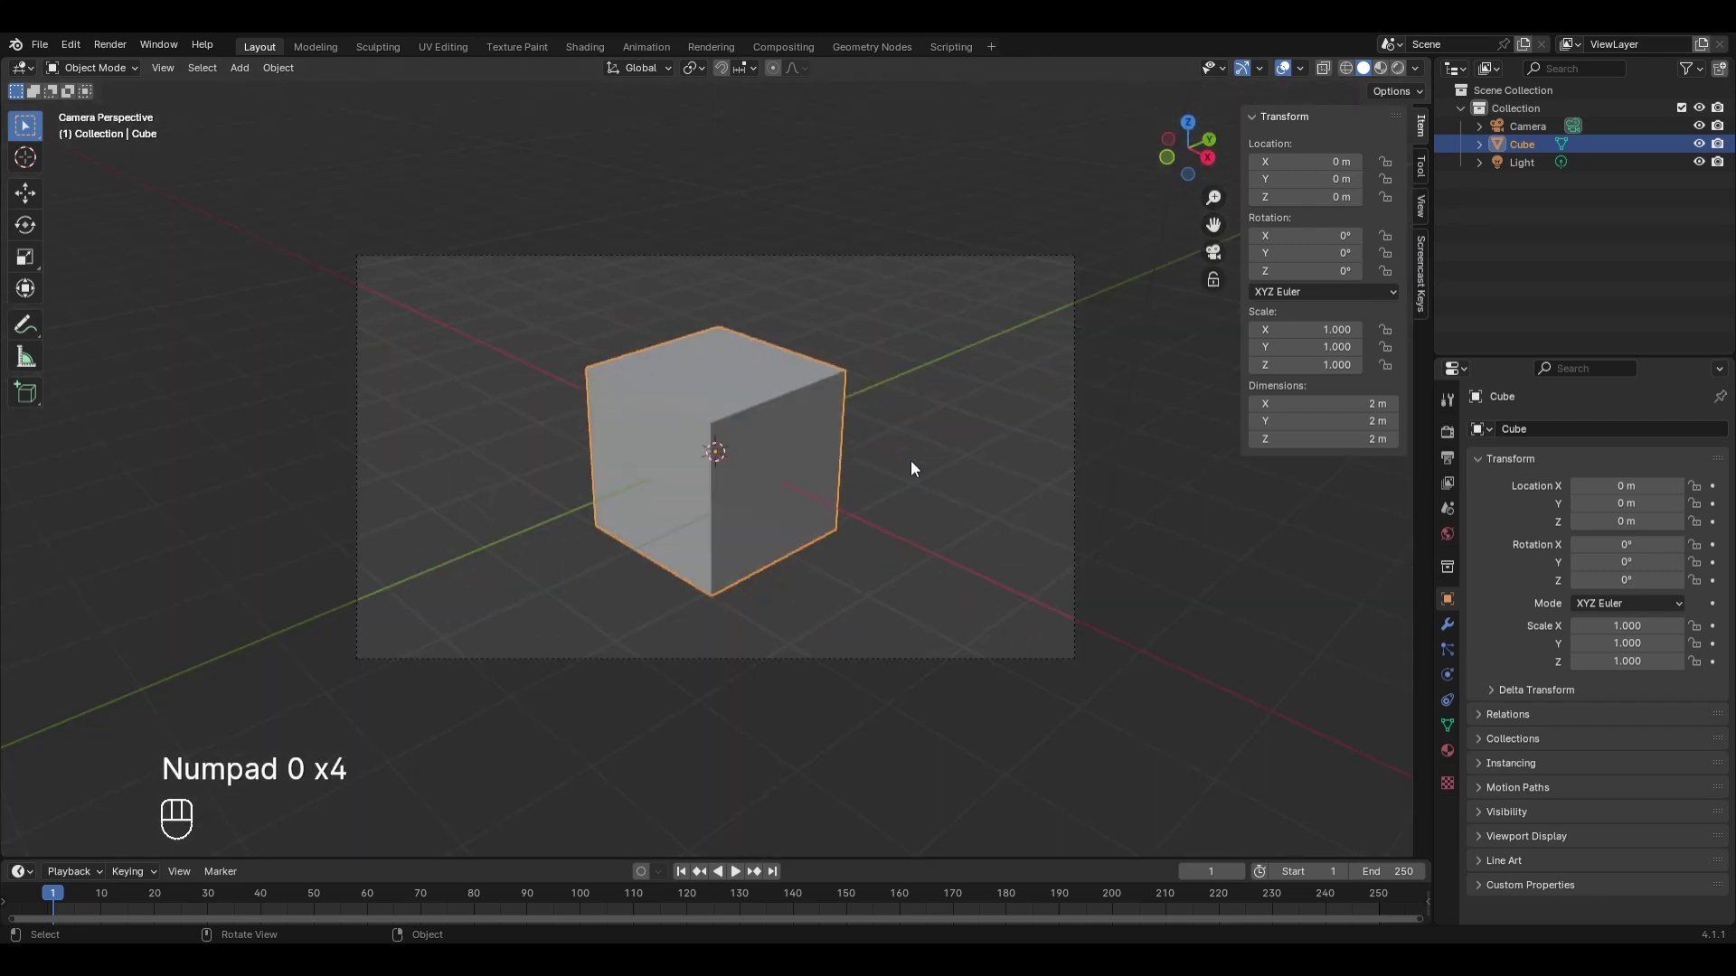
{"action": "key", "text": "KP_0"}
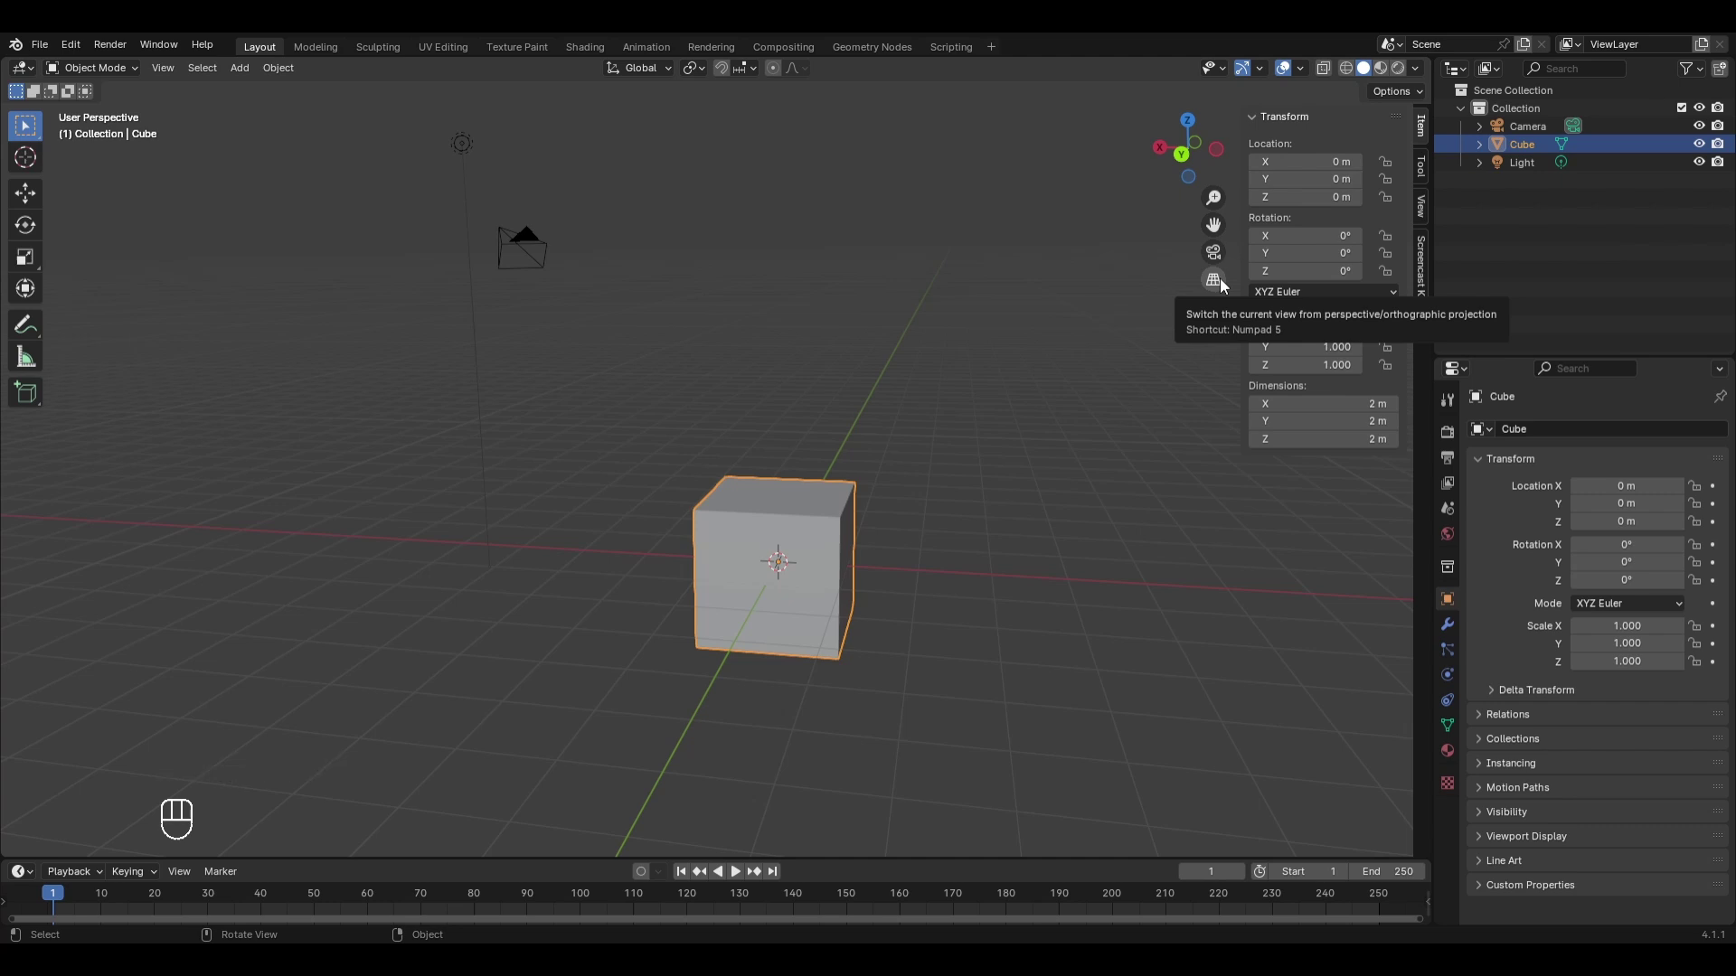
{"action": "left_click", "coordinate": [1225, 284]}
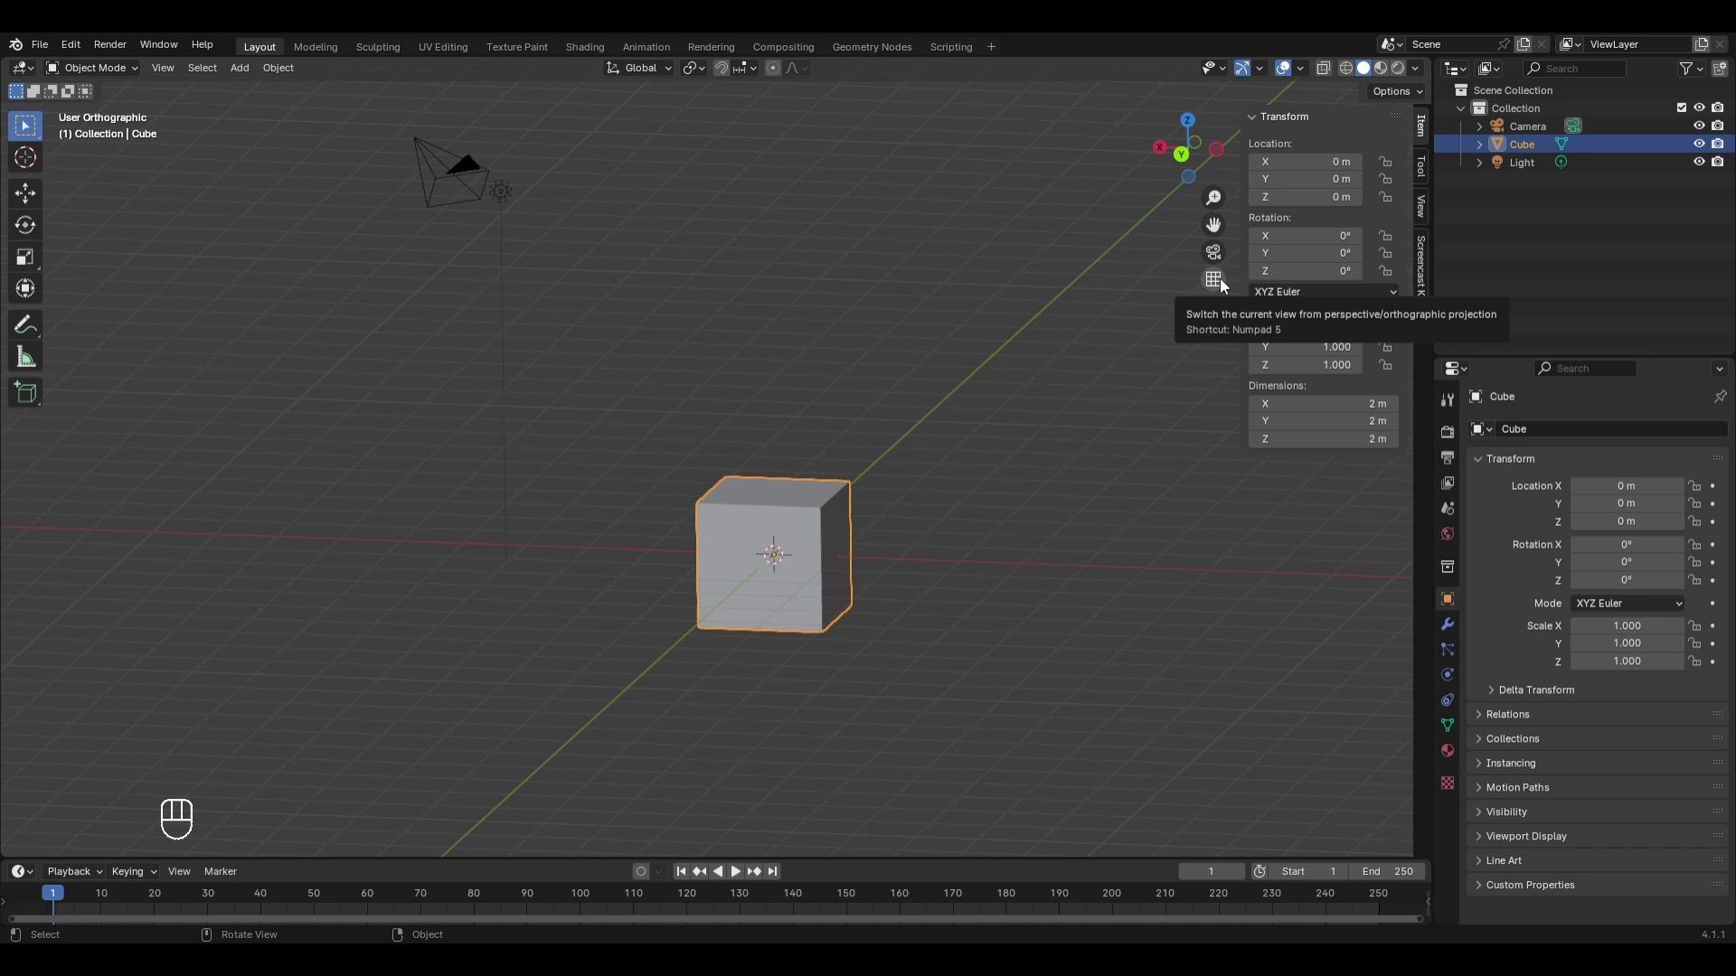
{"action": "left_click", "coordinate": [1225, 284]}
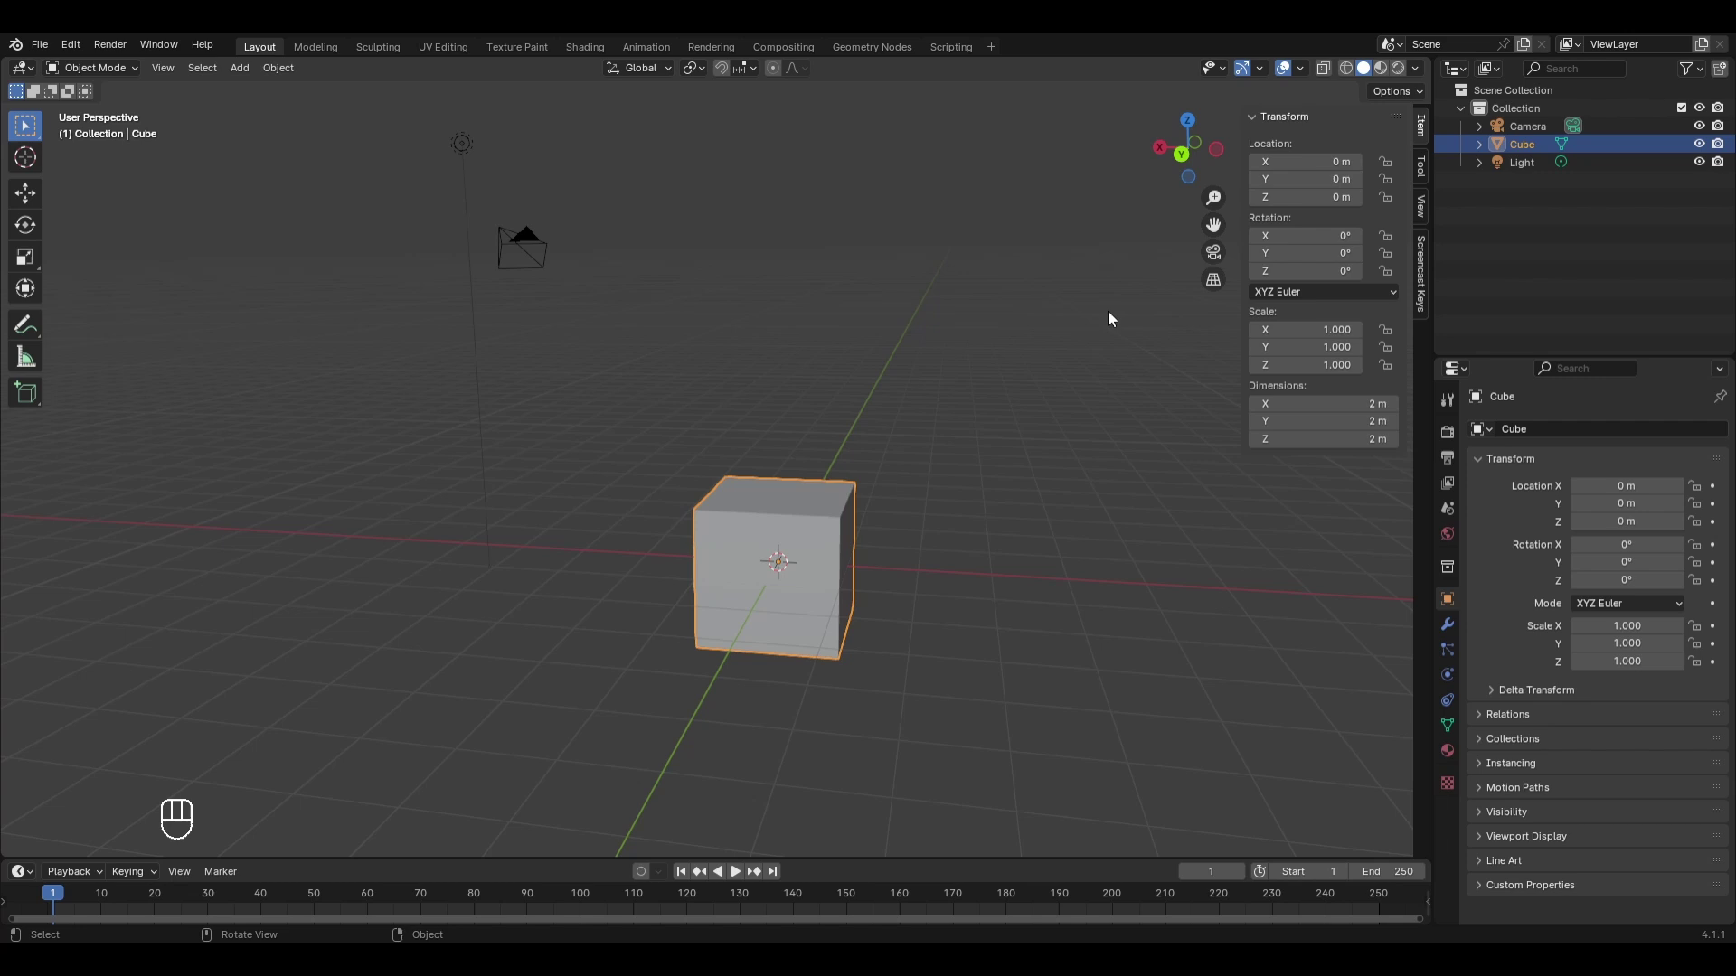
Toggle perspective/orthographic with numpad 5 and choose Preferences from the Edit menu.
{"action": "key", "text": "KP_5"}
{"action": "key", "text": "KP_5"}
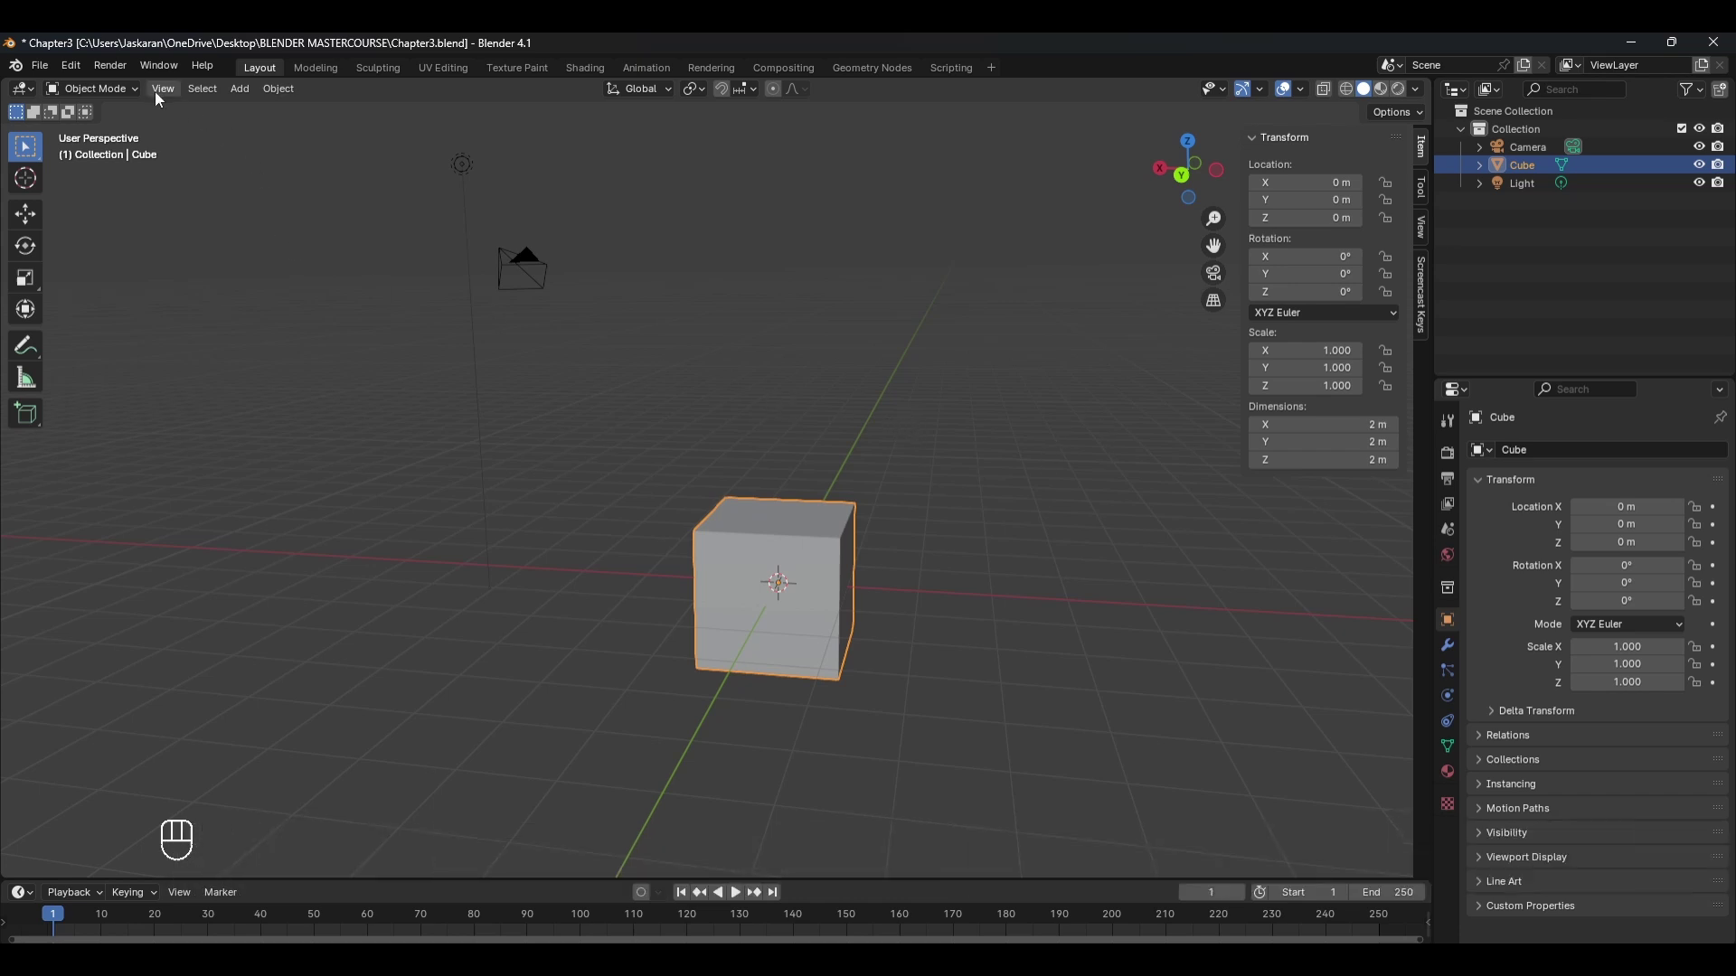
{"action": "left_click_drag", "start_coordinate": [76, 71], "coordinate": [165, 307]}
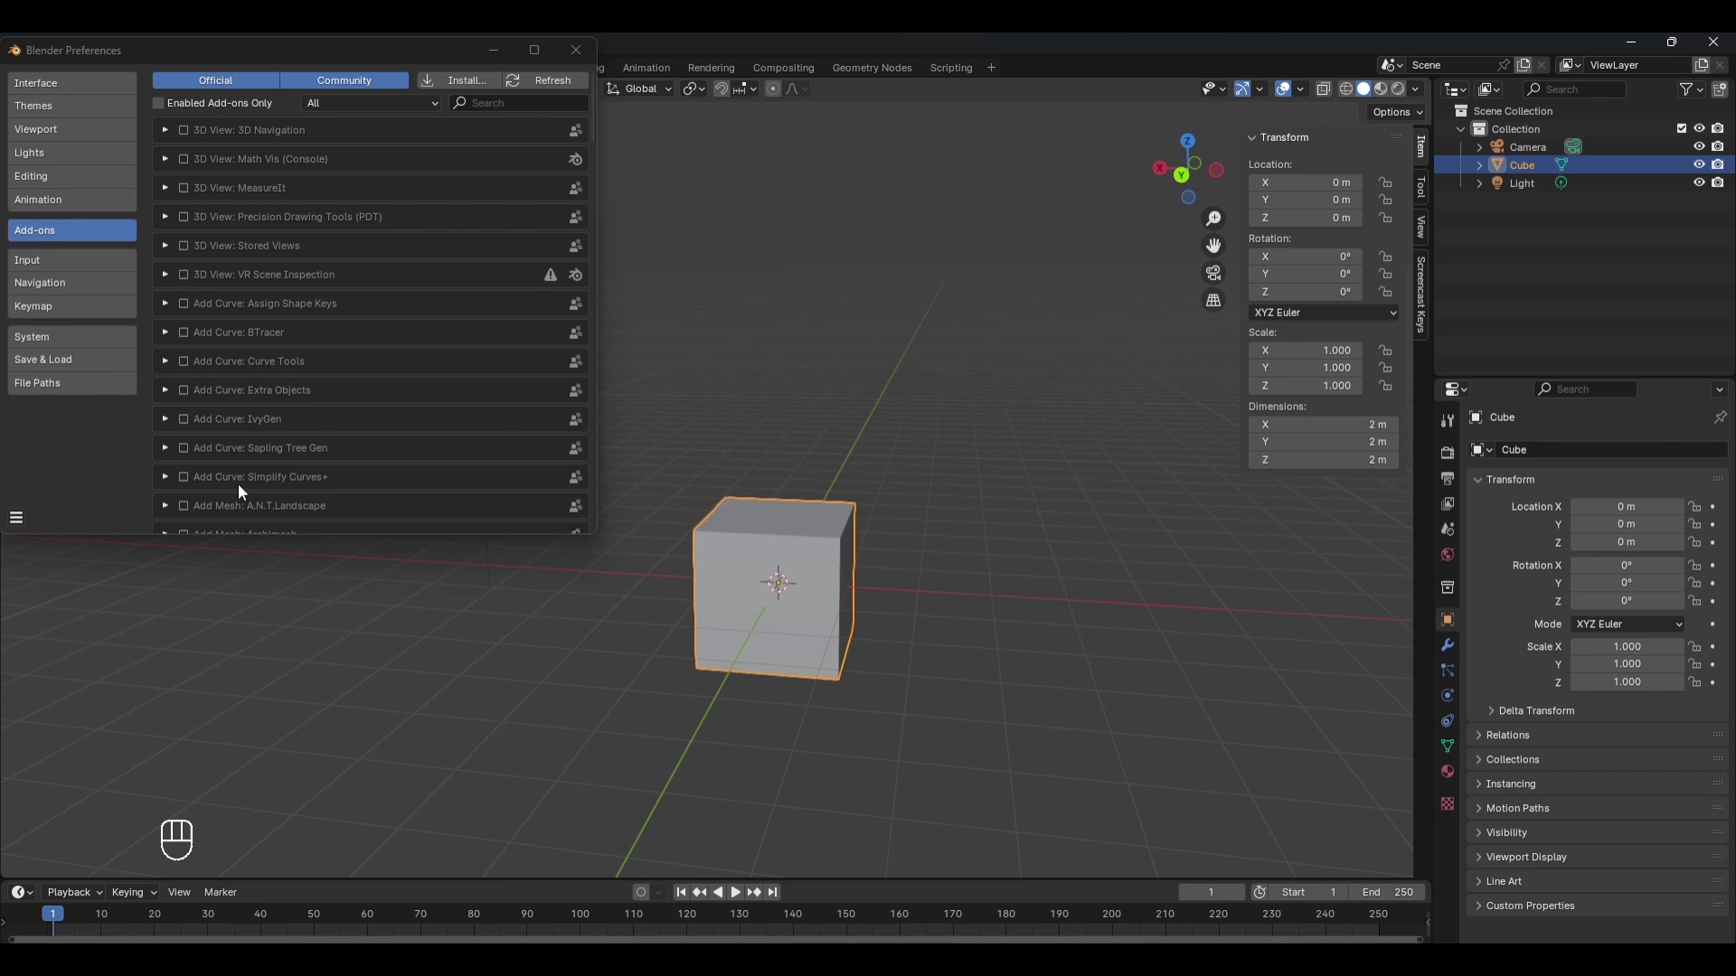